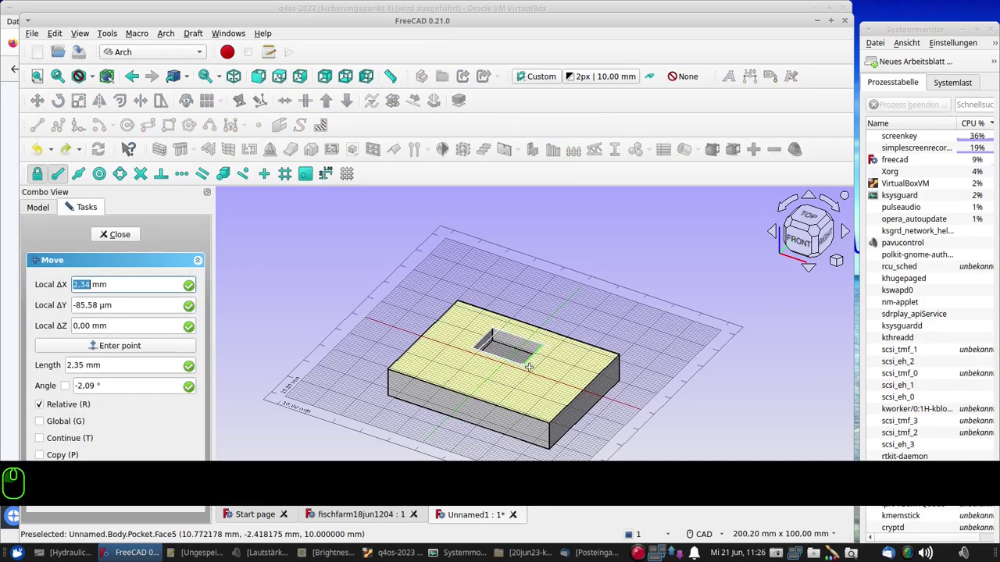
Move the pocket sketch 10 mm along the X axis, constrained with X and Local ΔX 10
{"action": "type", "text": "x"}
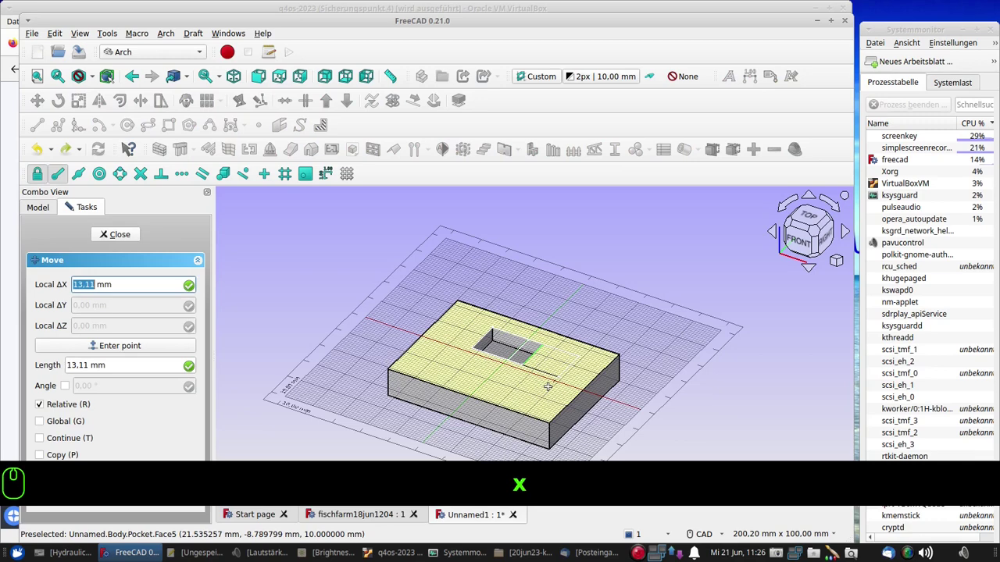
{"action": "type", "text": "10"}
{"action": "key", "text": "Return"}
{"action": "key", "text": "BackSpace"}
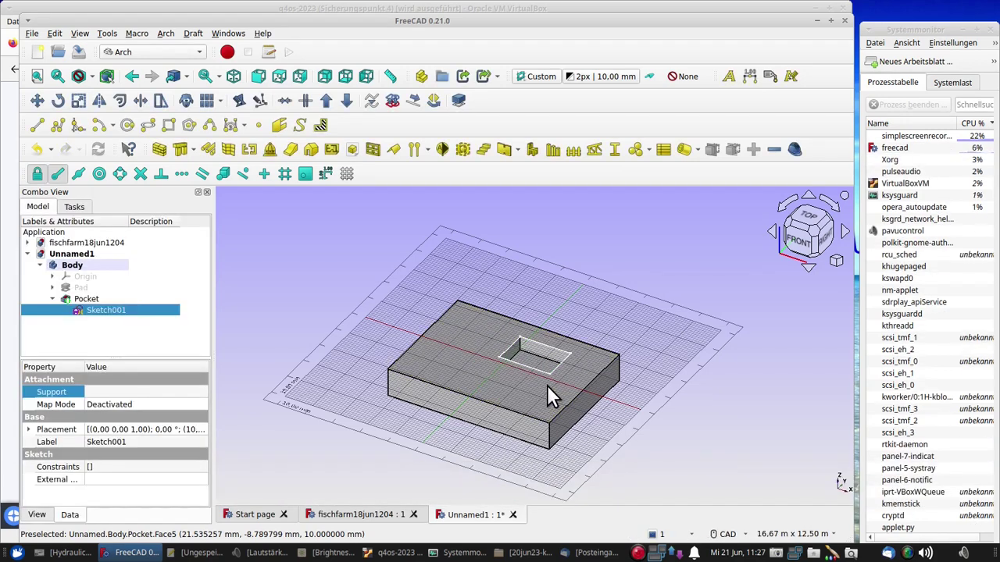